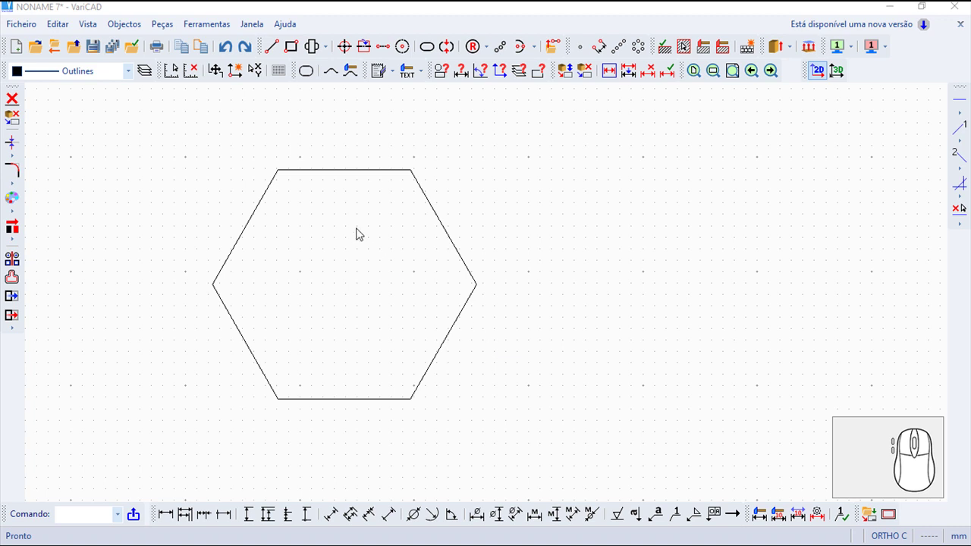
- Start the Coordenadas 2D query from Objectos > Controlar
click(132, 28)
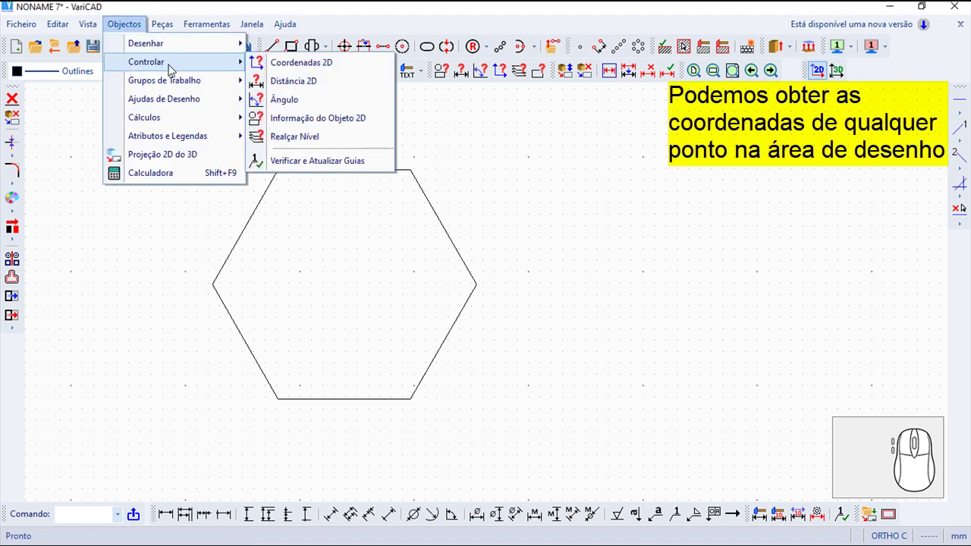
- Read the hexagon's leftmost vertex at x 61.75131, y 144.361525, then dismiss the result with OK
click(336, 66)
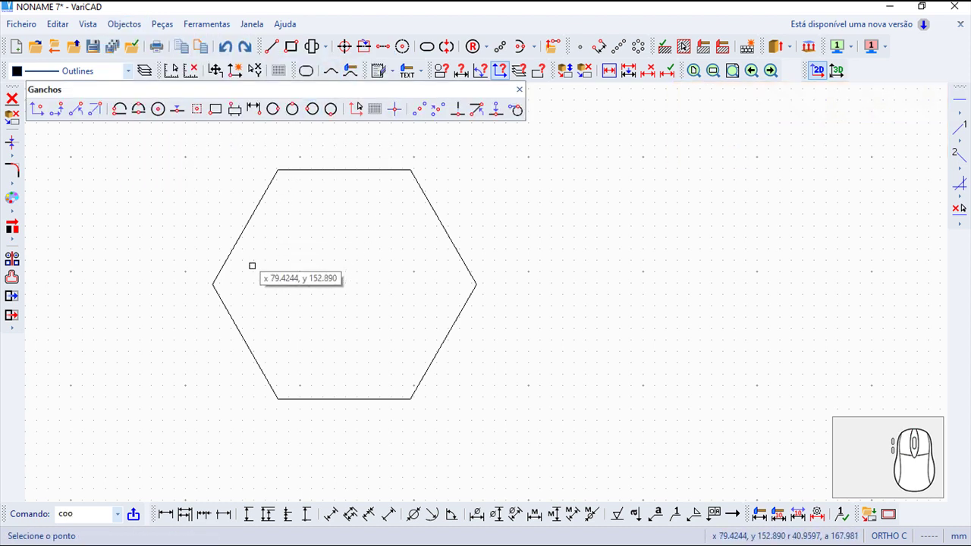
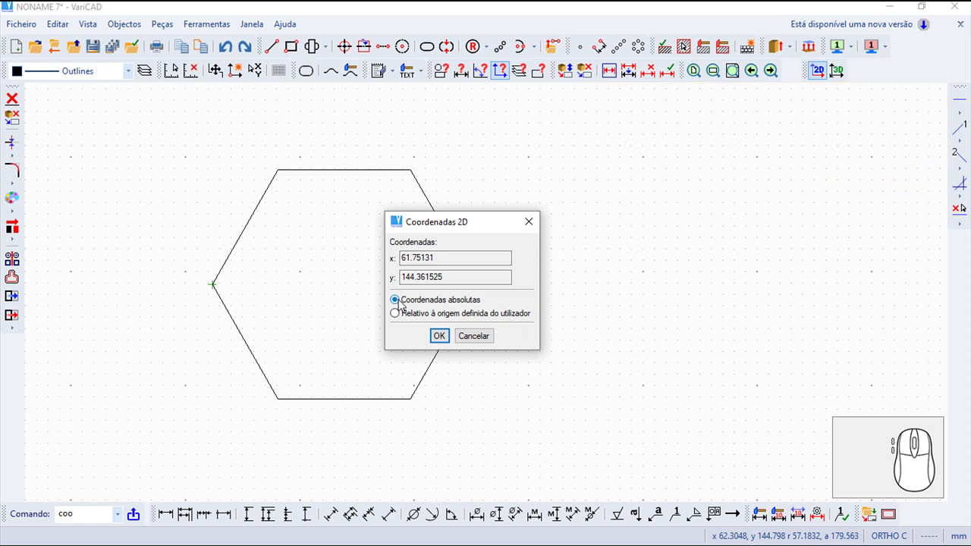
click(445, 337)
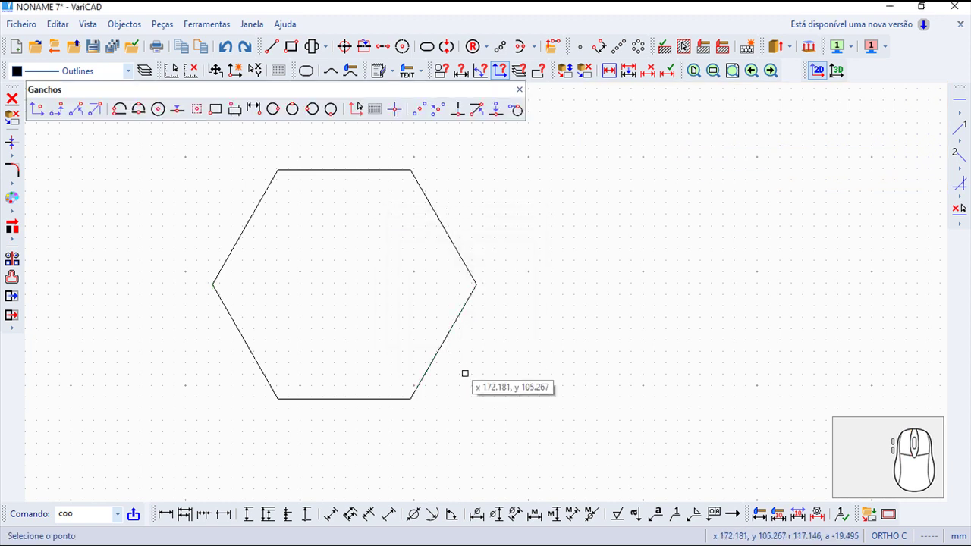